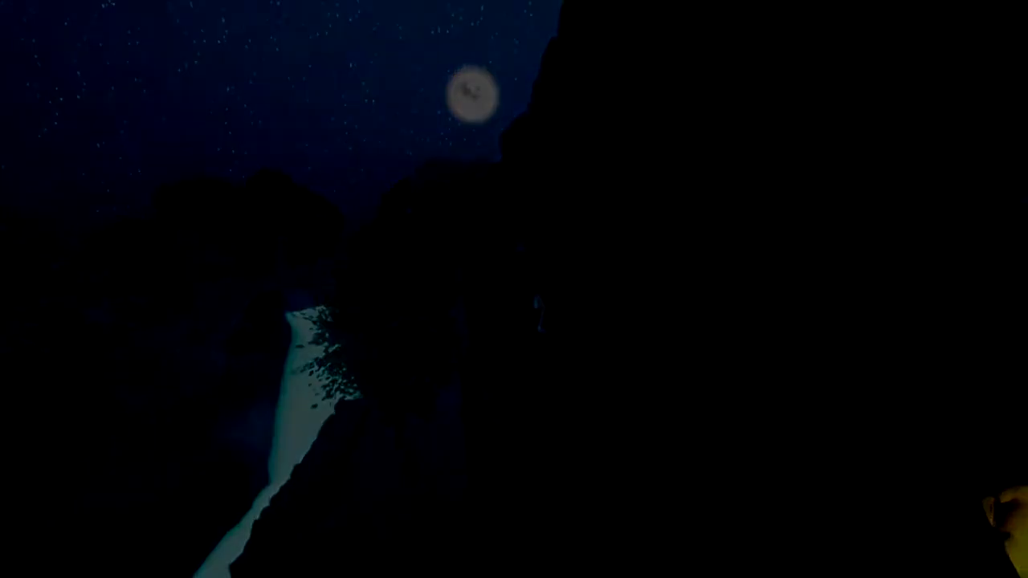
Add a 10-vertex cylinder and shade it smooth, ready for mesh editing.
{"action": "key", "text": "a"}
{"action": "key", "text": "x"}
{"action": "key", "text": "shift+a"}
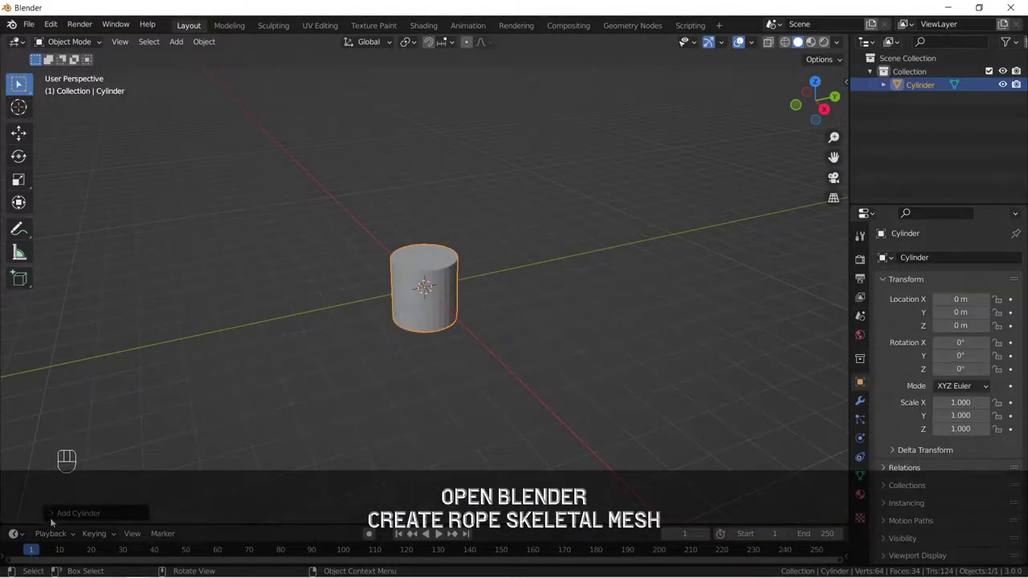
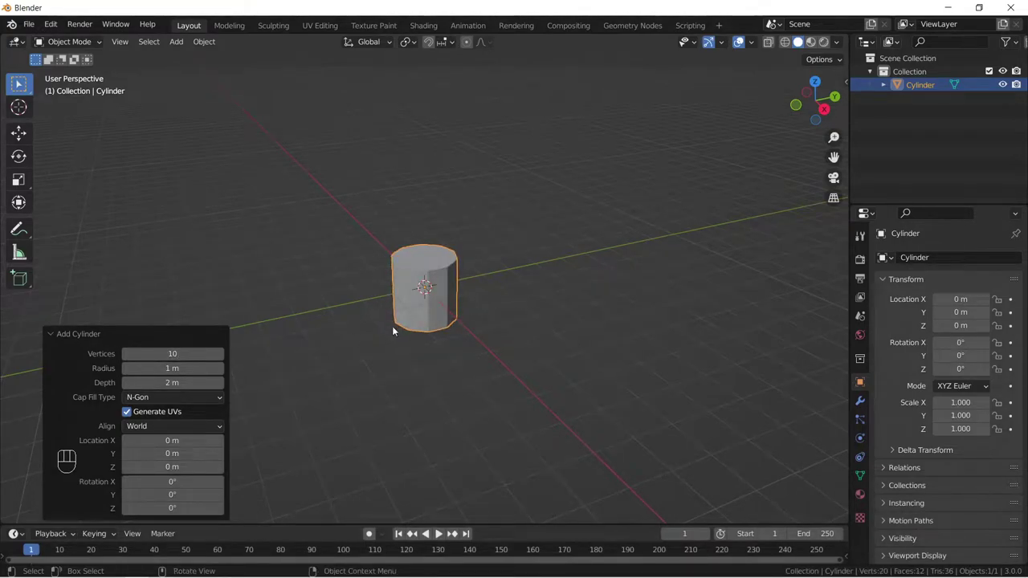
{"action": "left_click", "coordinate": [59, 334]}
{"action": "right_click", "coordinate": [416, 273]}
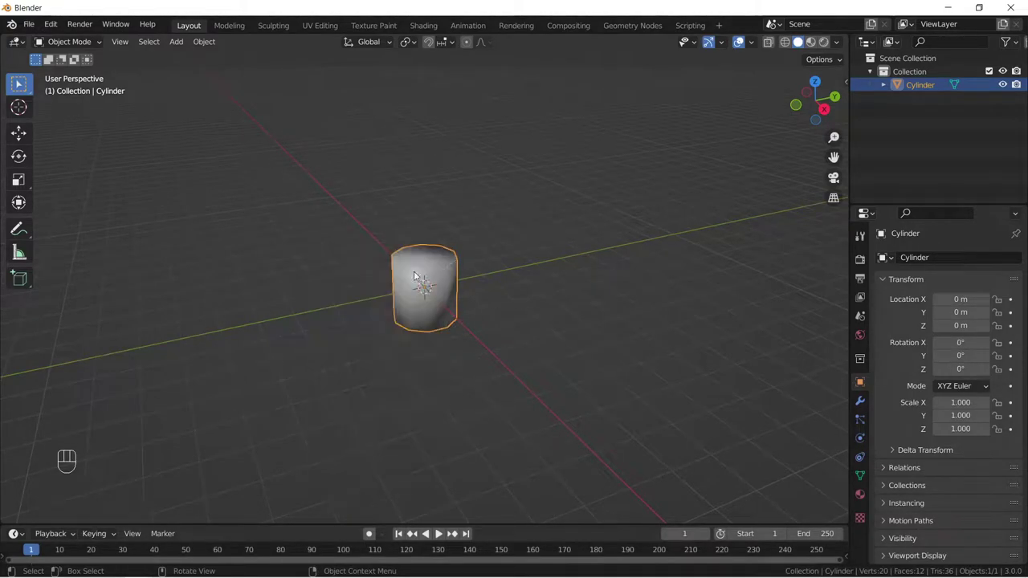
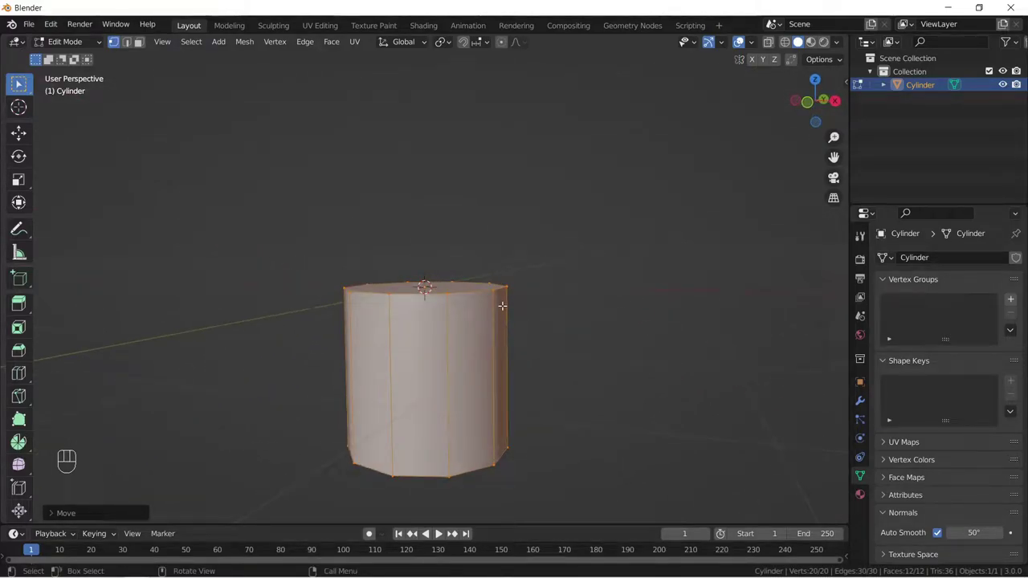
Shrink the cylinder to about a third, drop its top to the origin and stretch its bottom down 3 m.
{"action": "key", "text": "d"}
{"action": "key", "text": "s"}
{"action": "left_click_drag", "start_coordinate": [441, 41], "coordinate": [460, 81]}
{"action": "key", "text": "s"}
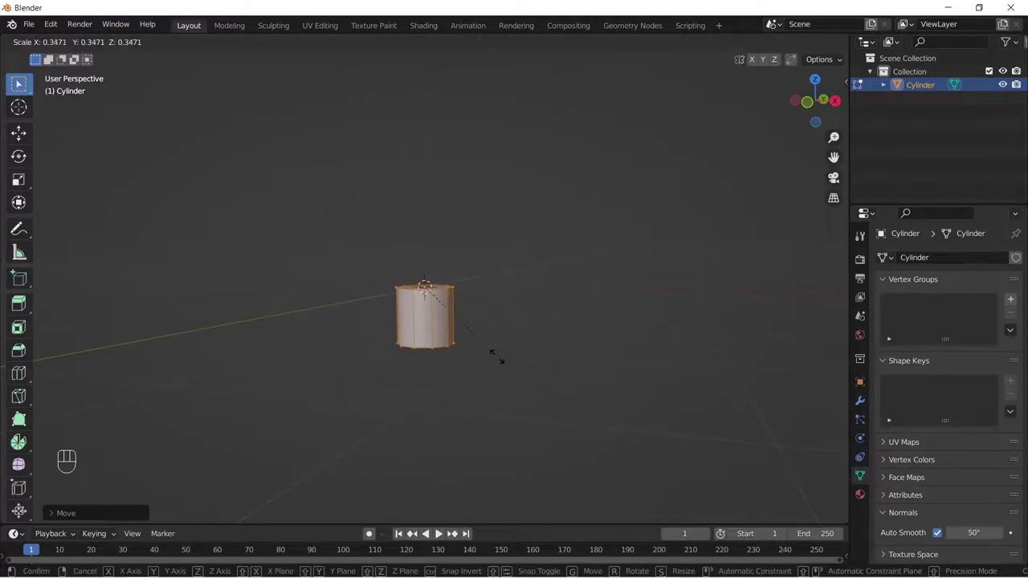
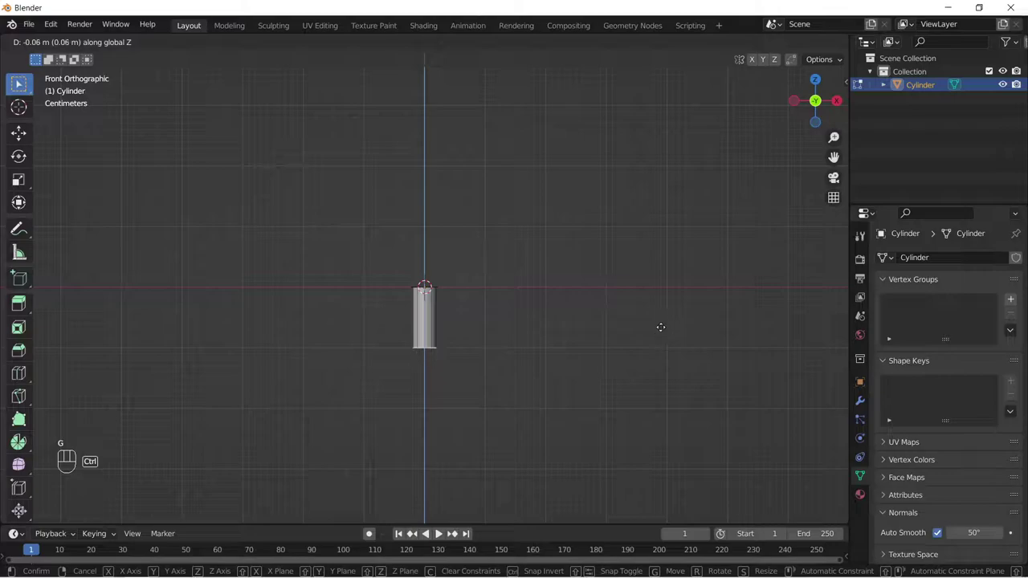
{"action": "key", "text": "g"}
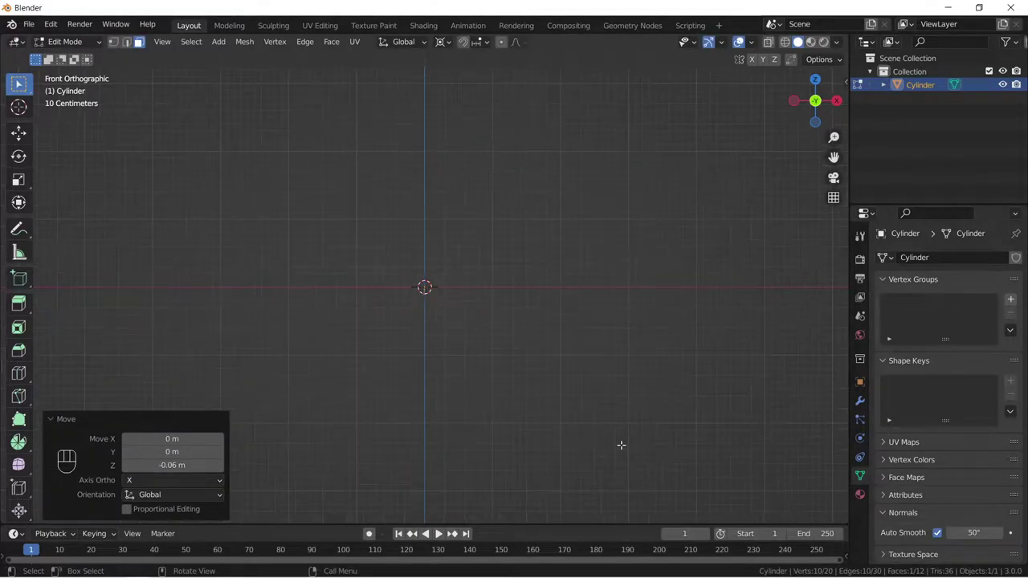
{"action": "key", "text": "g"}
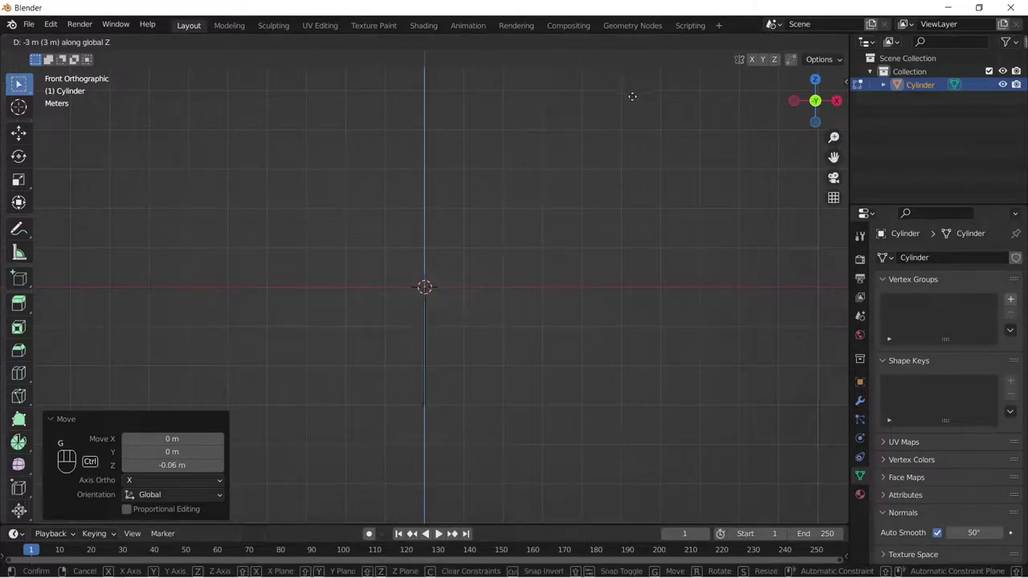
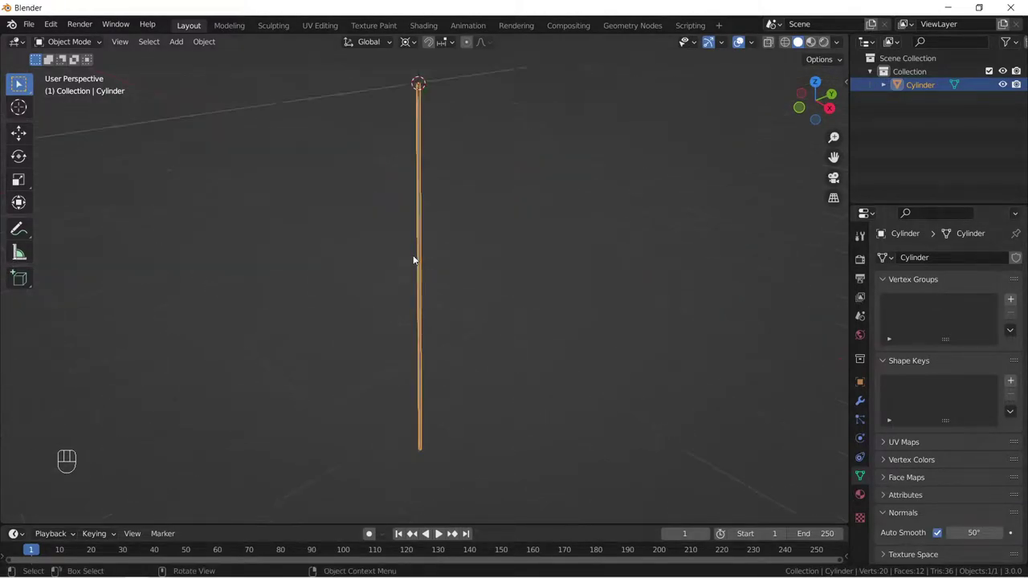
Loop-cut the thin pole into many rings along its length, then leave Edit Mode.
{"action": "key", "text": "Tab"}
{"action": "key", "text": "ctrl+r"}
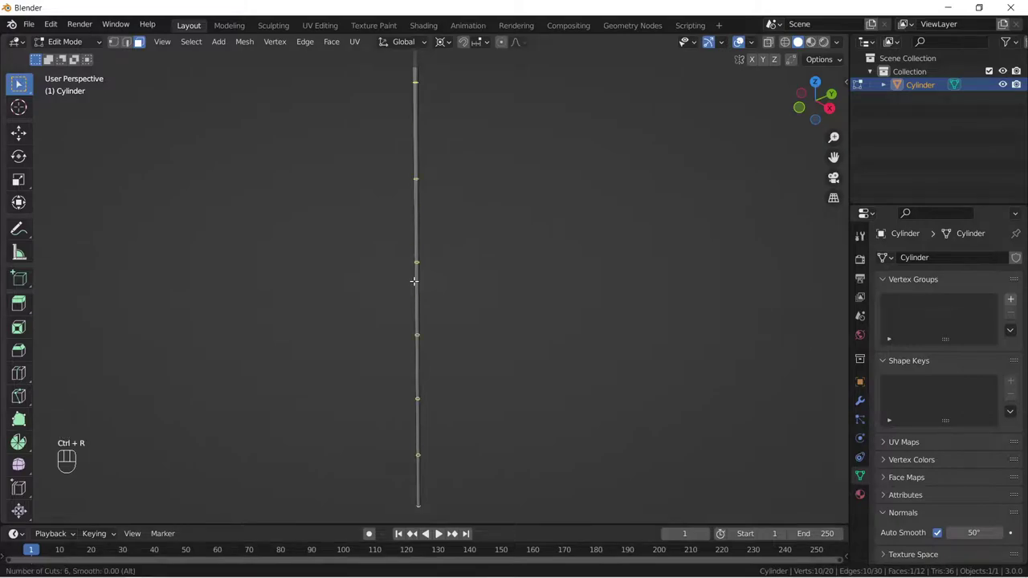
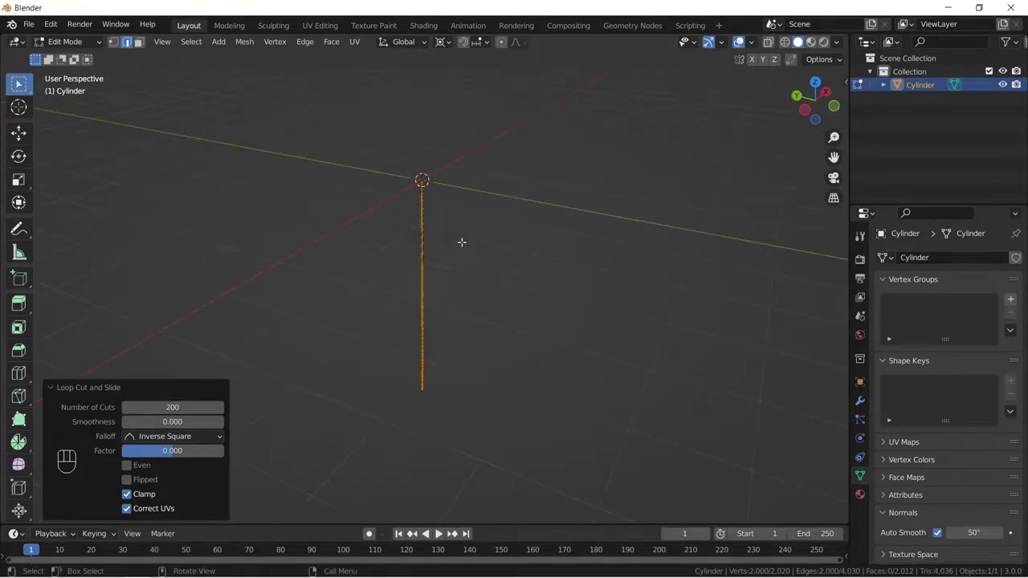
{"action": "key", "text": "Tab"}
{"action": "key", "text": "shift+a"}
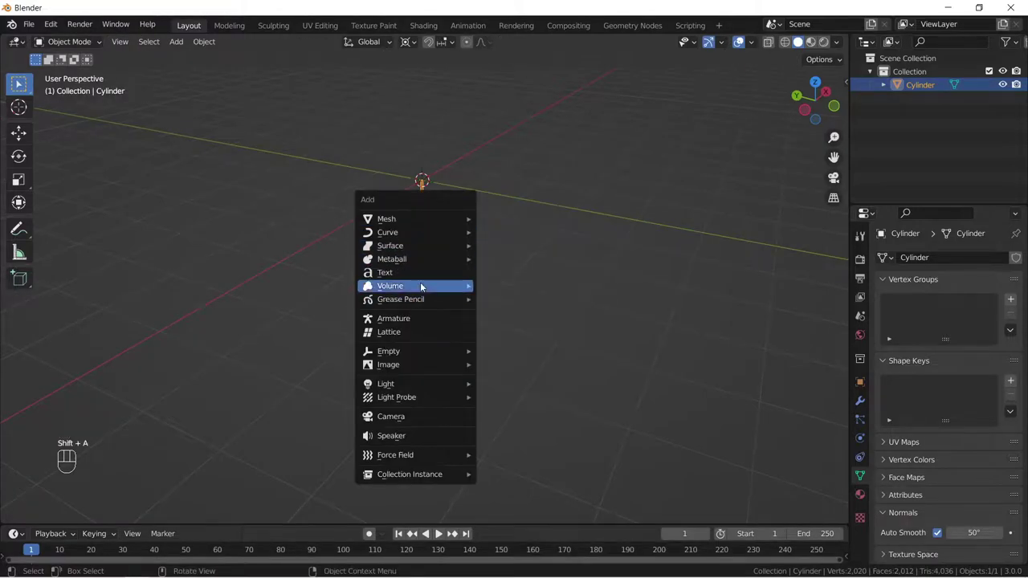
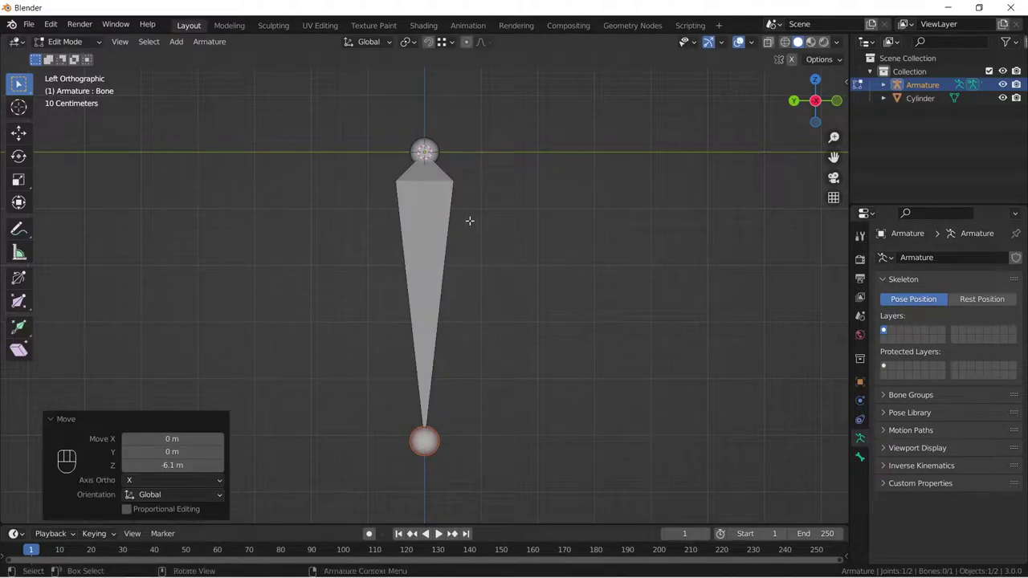
Subdivide the stretched armature bone into a chain with 100 cuts.
{"action": "right_click", "coordinate": [416, 261]}
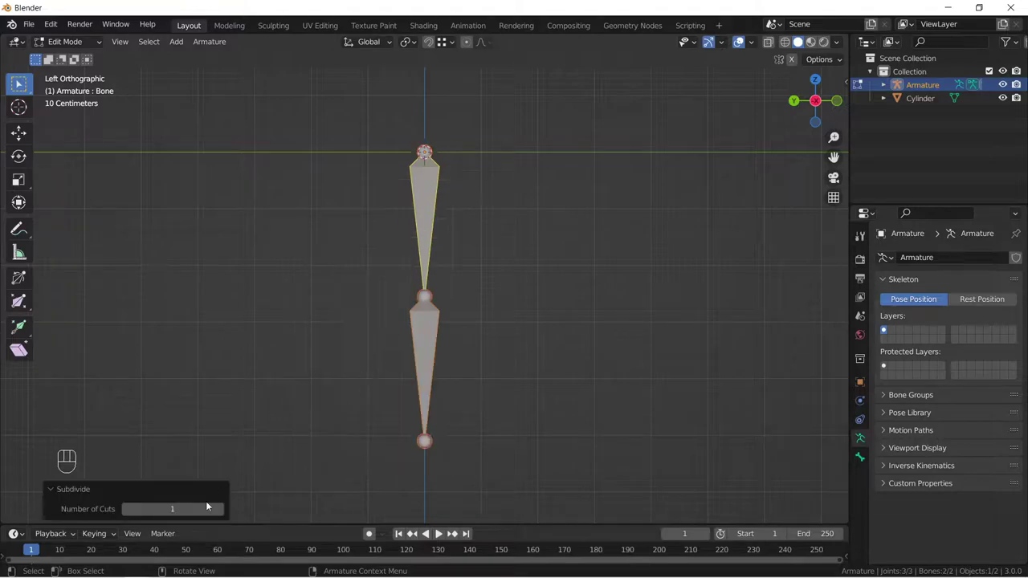
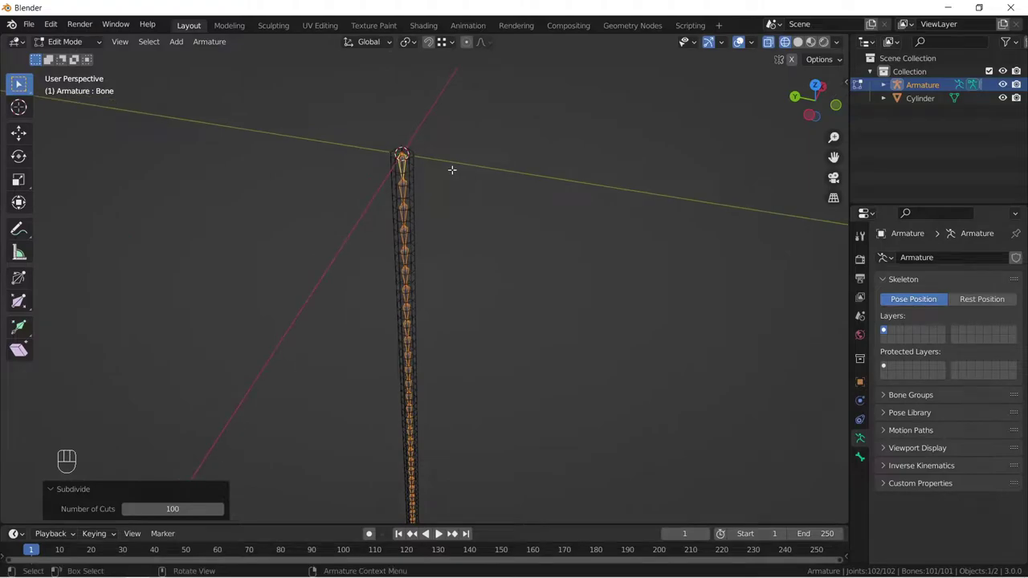
Parent the rope cylinder to the armature with automatic weights.
{"action": "key", "text": "Tab"}
{"action": "left_click", "coordinate": [413, 169]}
{"action": "left_click", "coordinate": [405, 170]}
{"action": "key", "text": "ctrl+p"}
{"action": "left_click", "coordinate": [408, 242]}
Check the bone chain in Pose Mode, return to Object Mode and select rope and armature together.
{"action": "key", "text": "ctrl+Tab"}
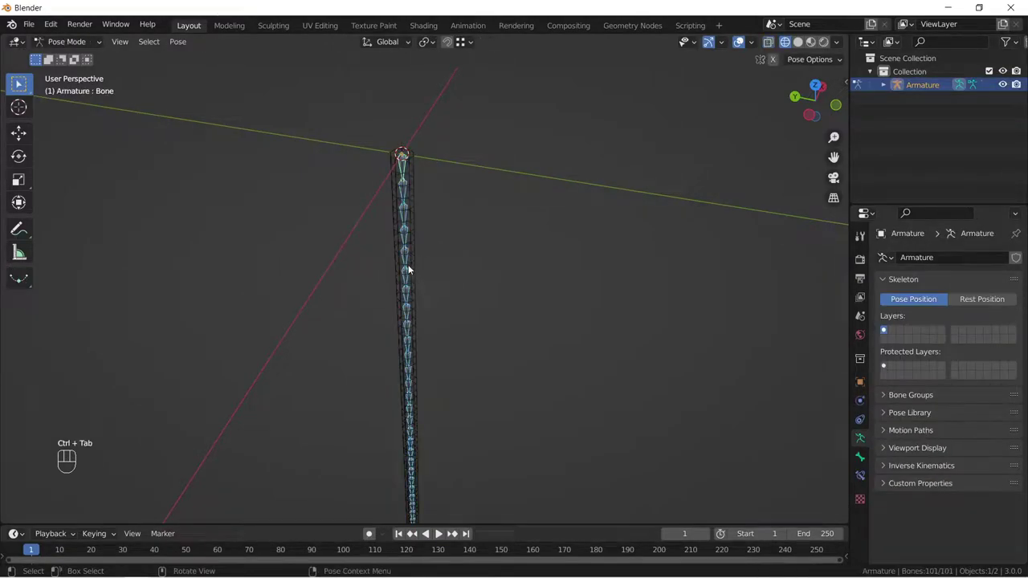
{"action": "key", "text": "r"}
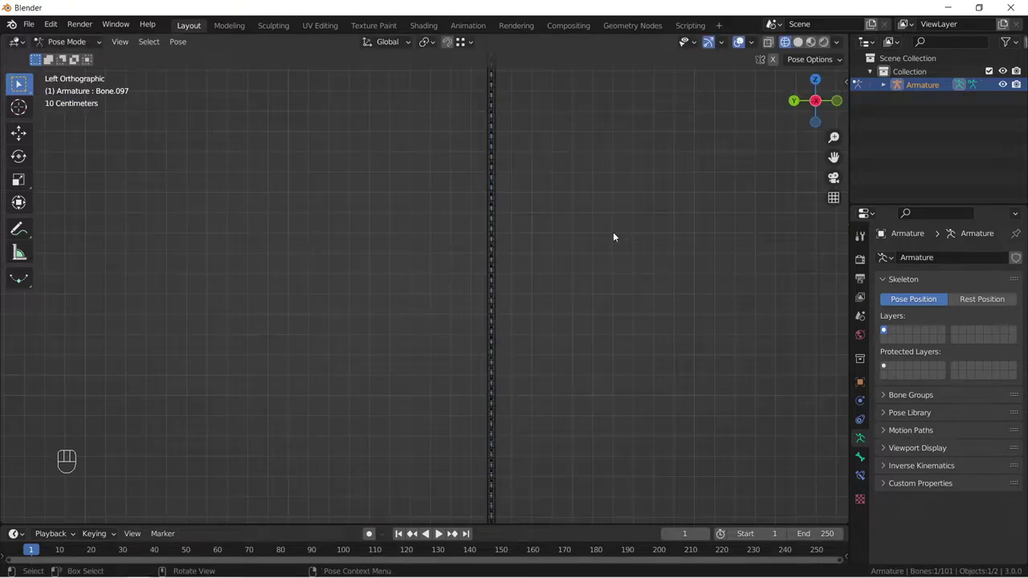
{"action": "key", "text": "ctrl+Tab"}
{"action": "left_click", "coordinate": [415, 147]}
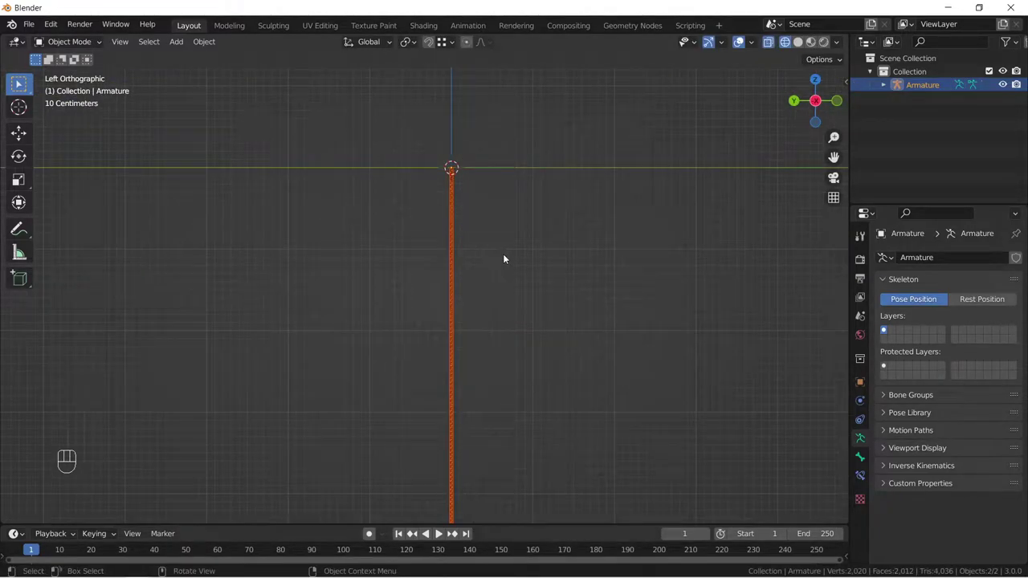
Save as Rope.blend and set up an FBX export limited to selected armature and mesh objects.
{"action": "key", "text": "ctrl+s"}
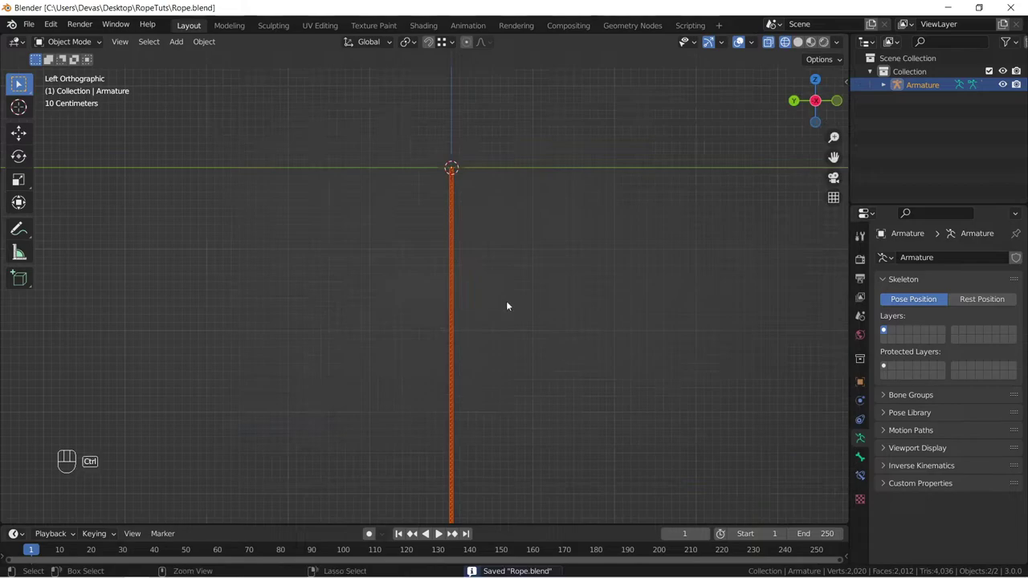
{"action": "key", "text": "ctrl+e"}
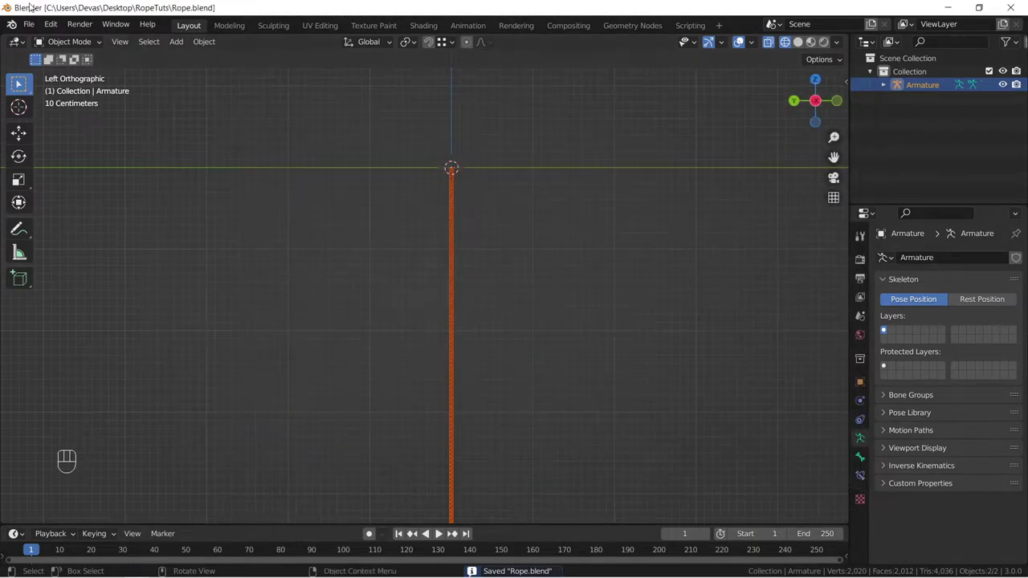
{"action": "left_click_drag", "start_coordinate": [37, 30], "coordinate": [318, 335]}
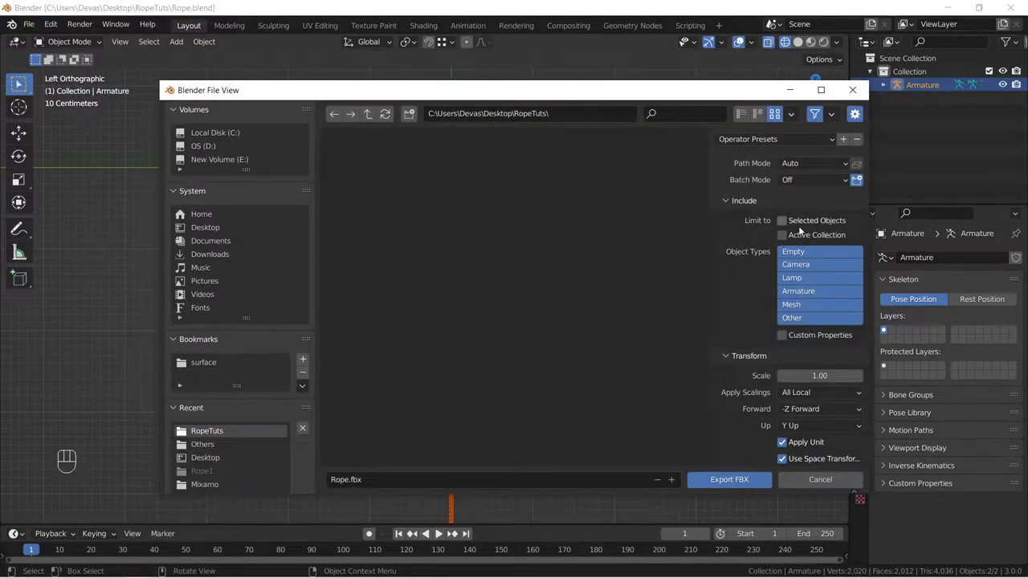